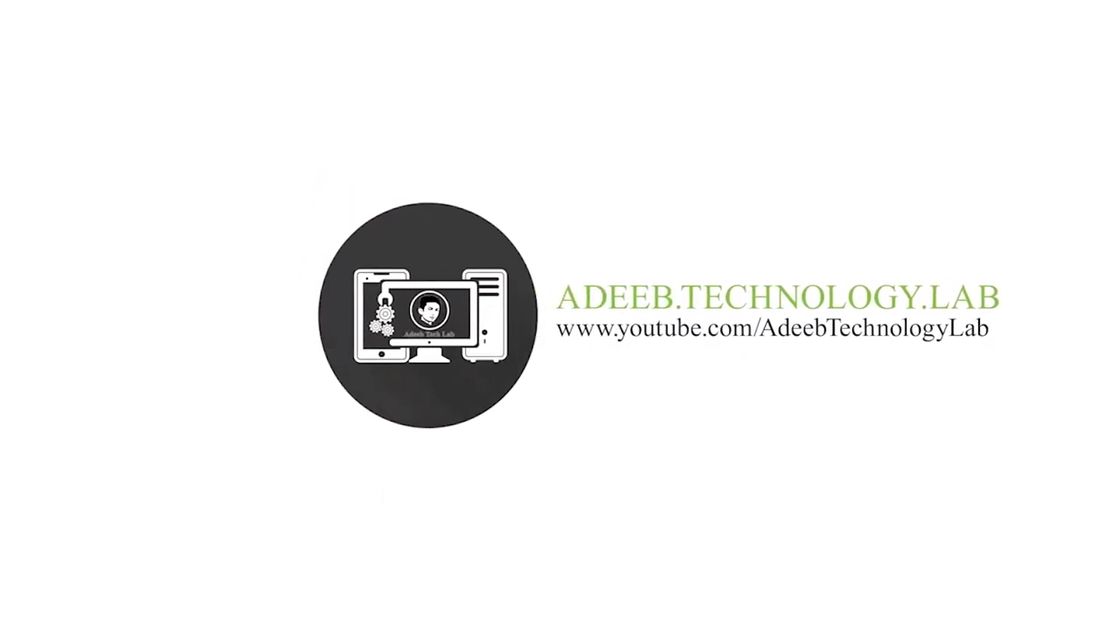
Open the Business Cards PSD folder holding the front and back card files
click(1091, 110)
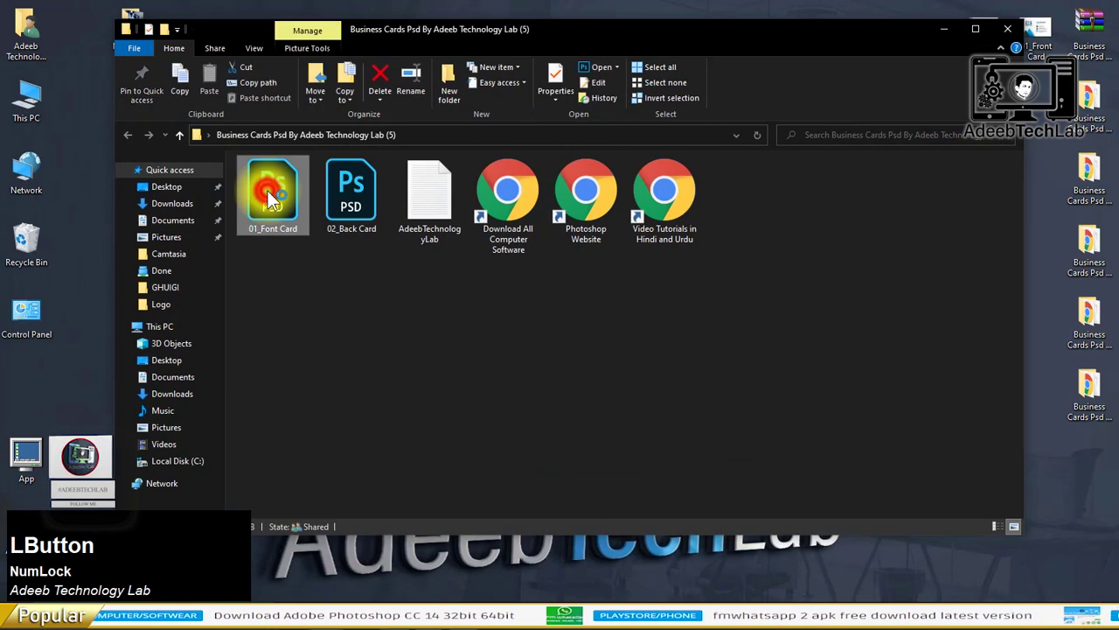
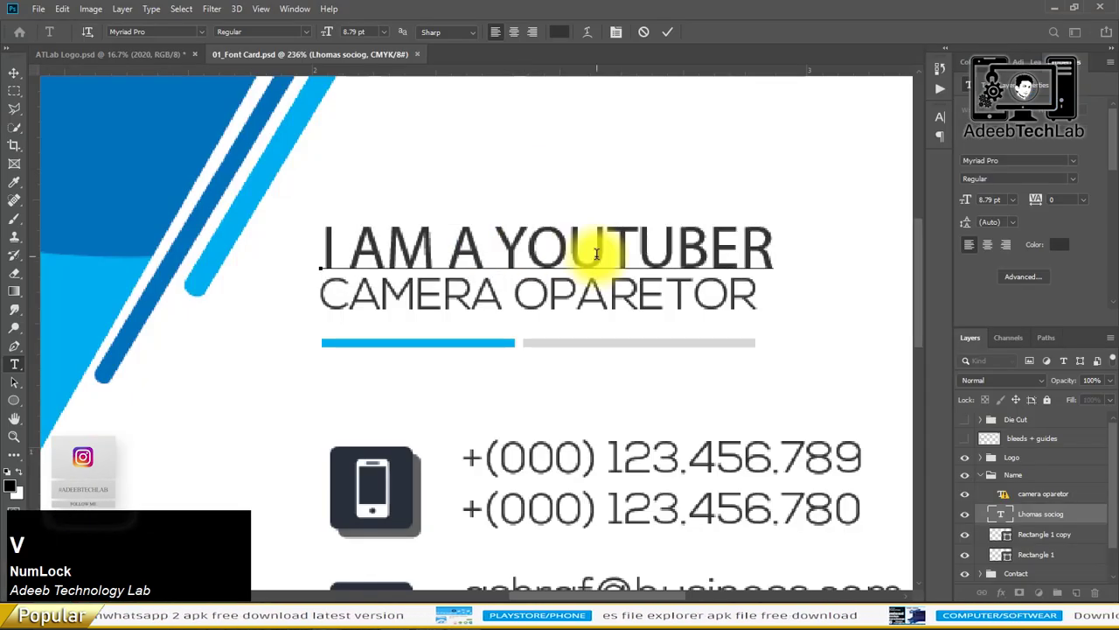
Retitle the card I AM A YOUTUBER with tagline I UPLOAD | TECH | REVIEW | UNBOXING | VIDEO in condensed heavy Acumin
click(888, 358)
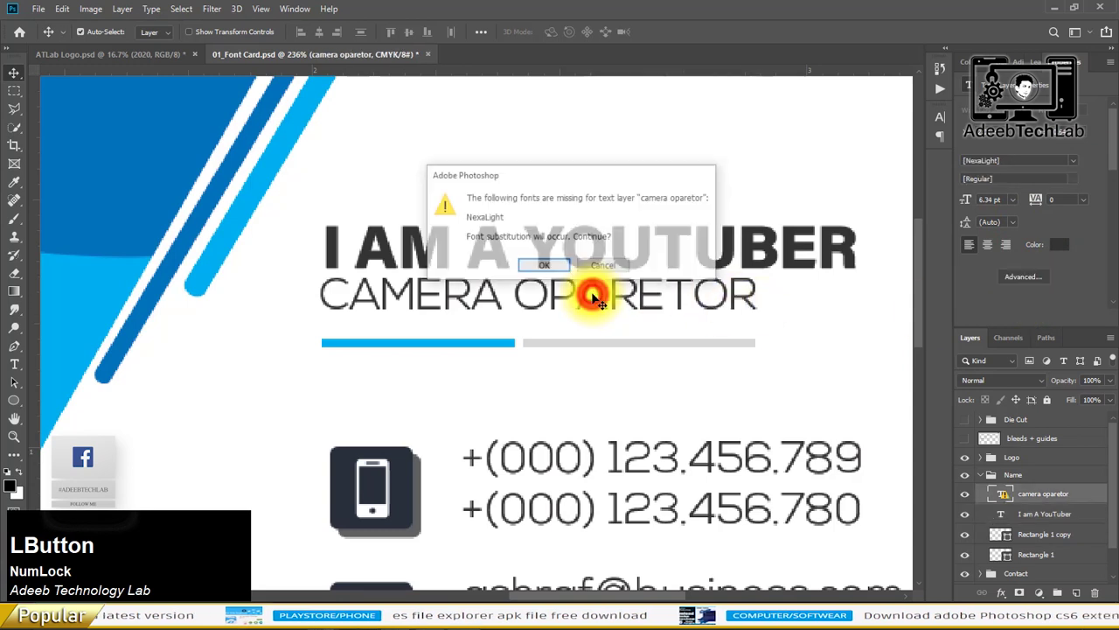
key(alt+Tab)
click(865, 7)
key(ctrl+c)
key(alt+Tab)
click(9, 78)
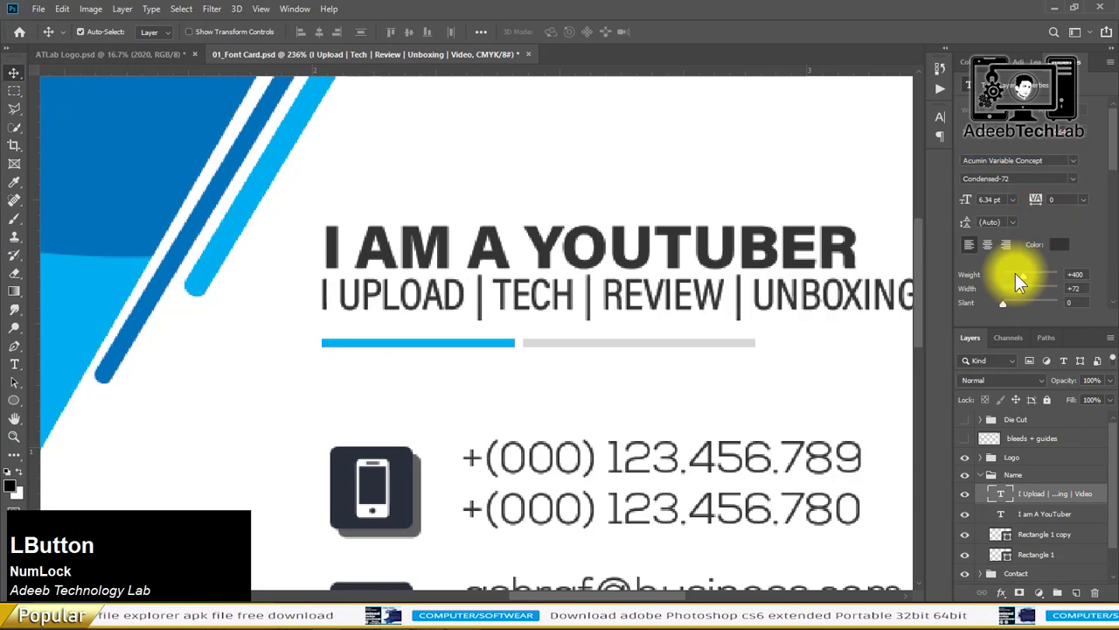
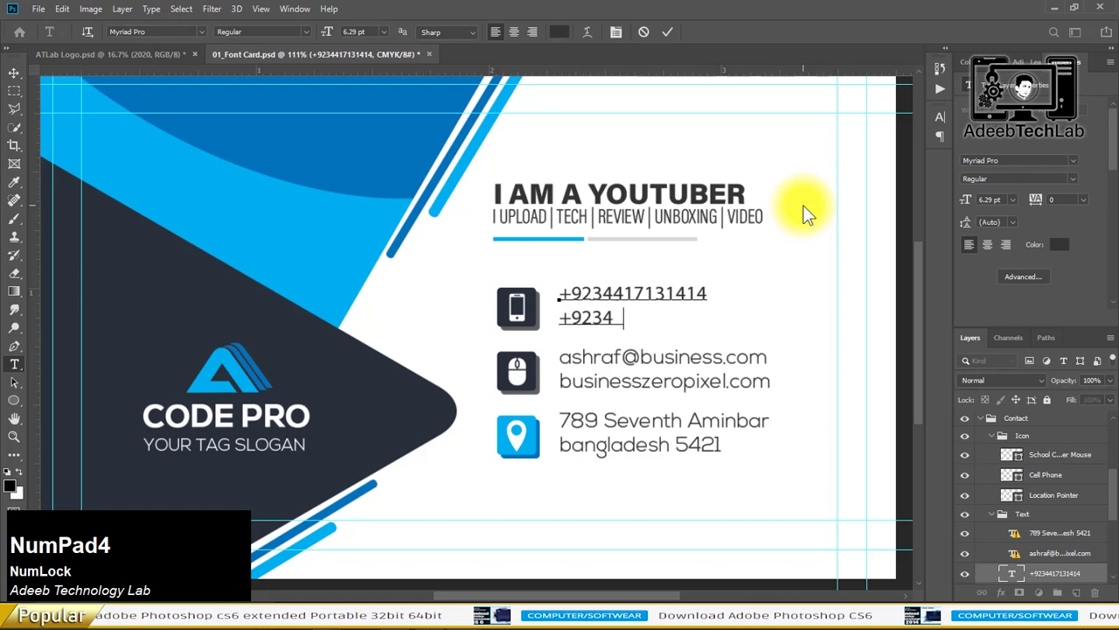
click(696, 355)
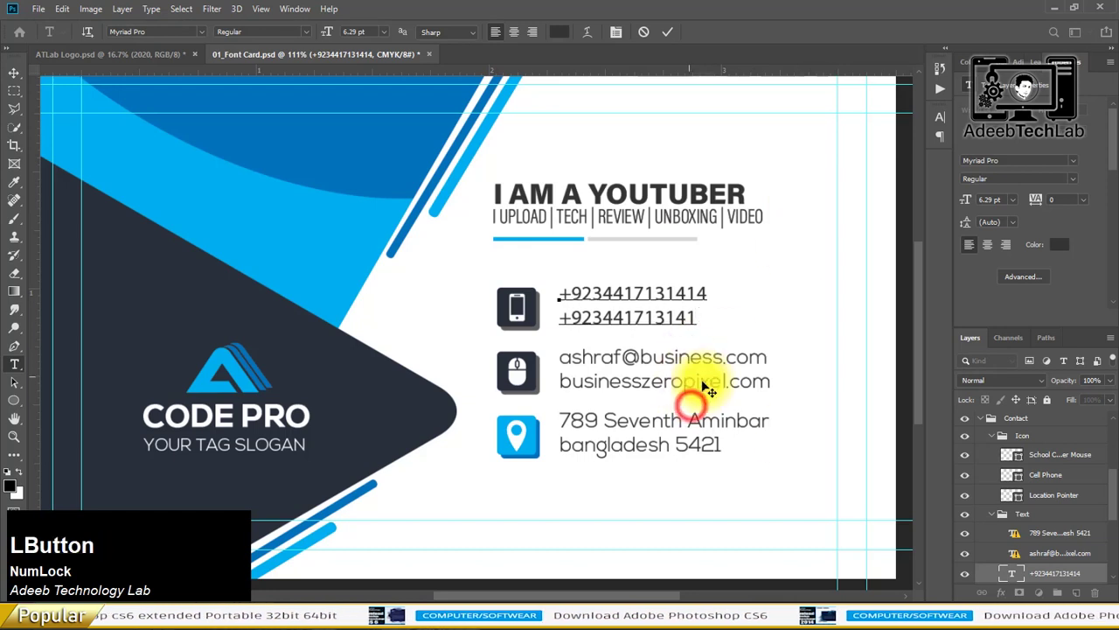
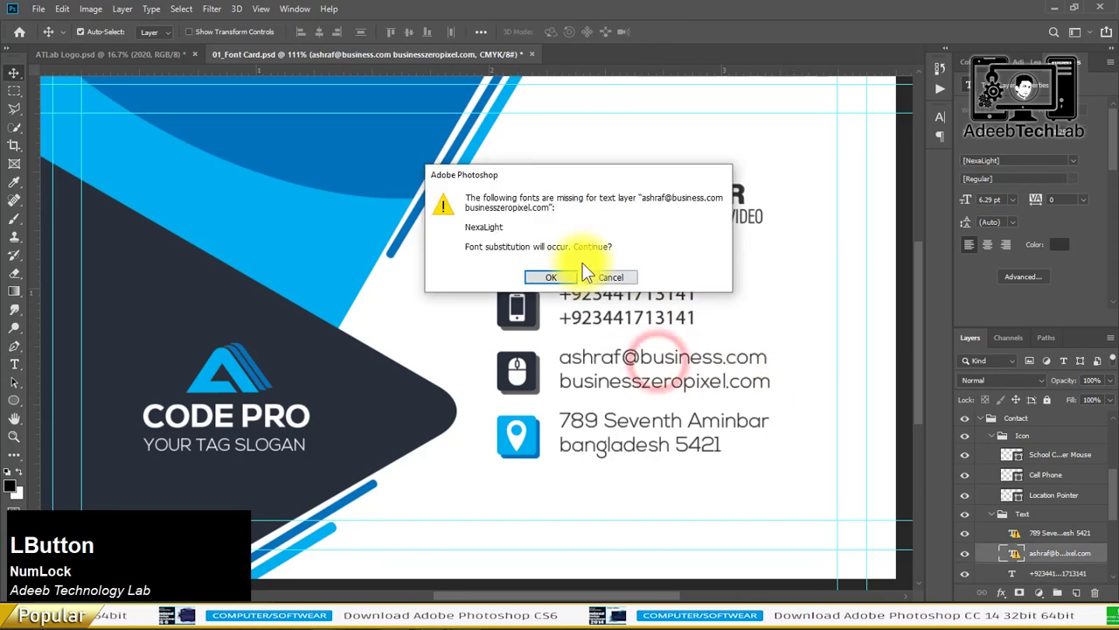
key(alt+Tab)
click(337, 16)
key(ctrl+c)
key(alt+Tab)
text(@gm)
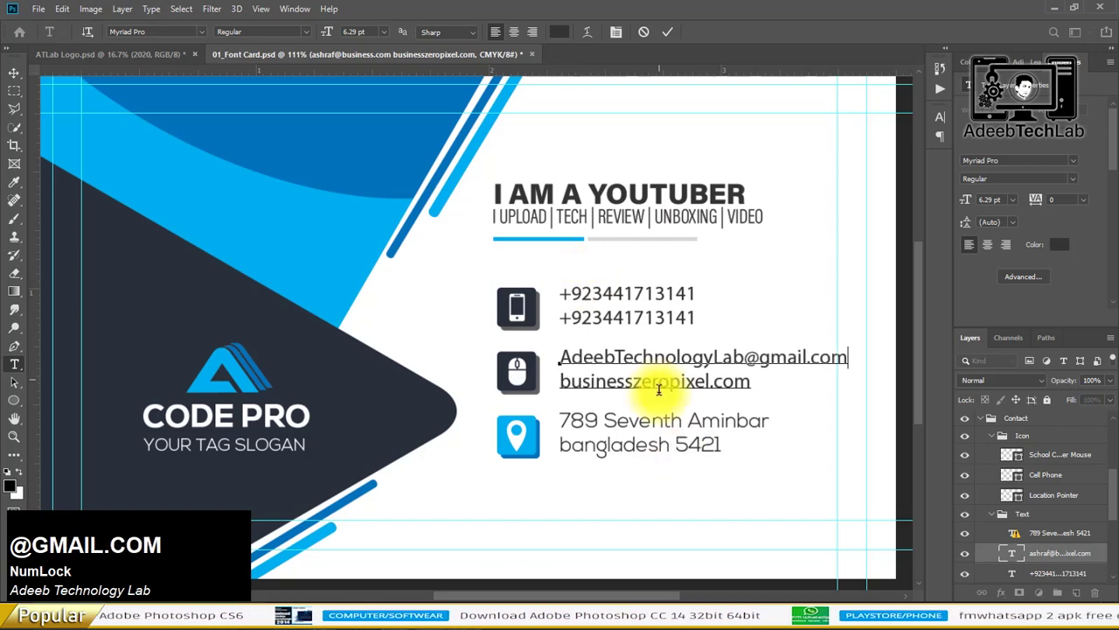
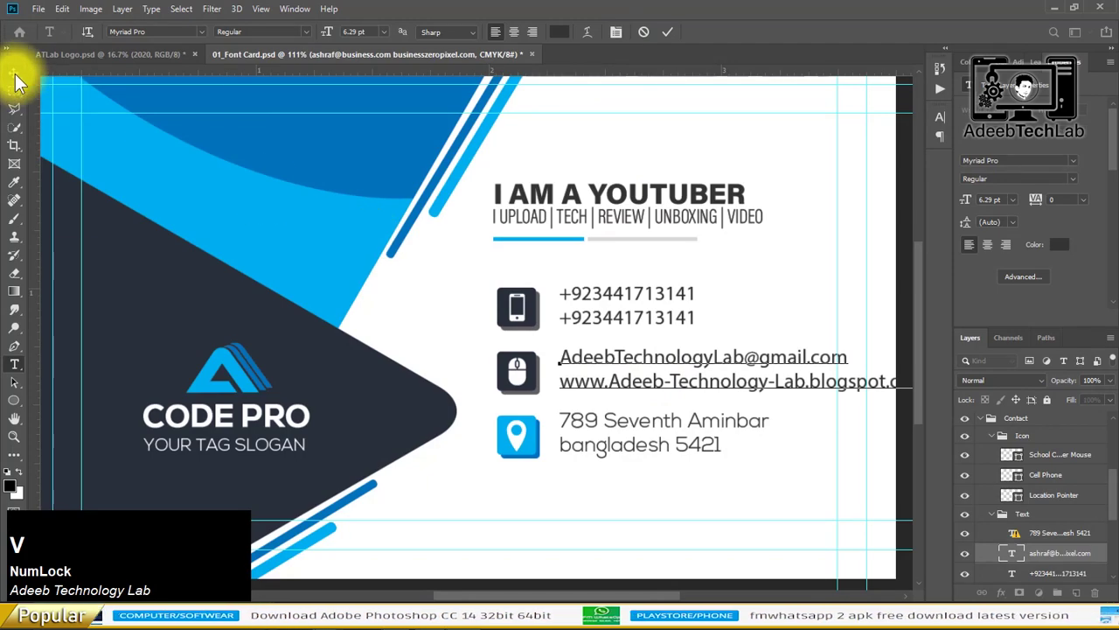
click(16, 81)
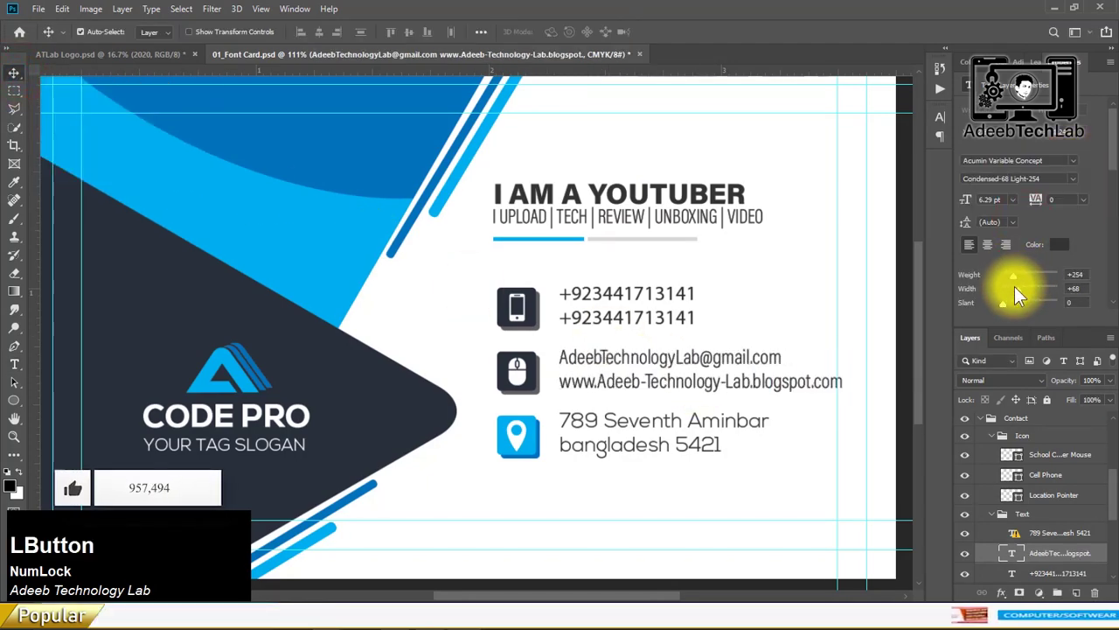
click(1014, 295)
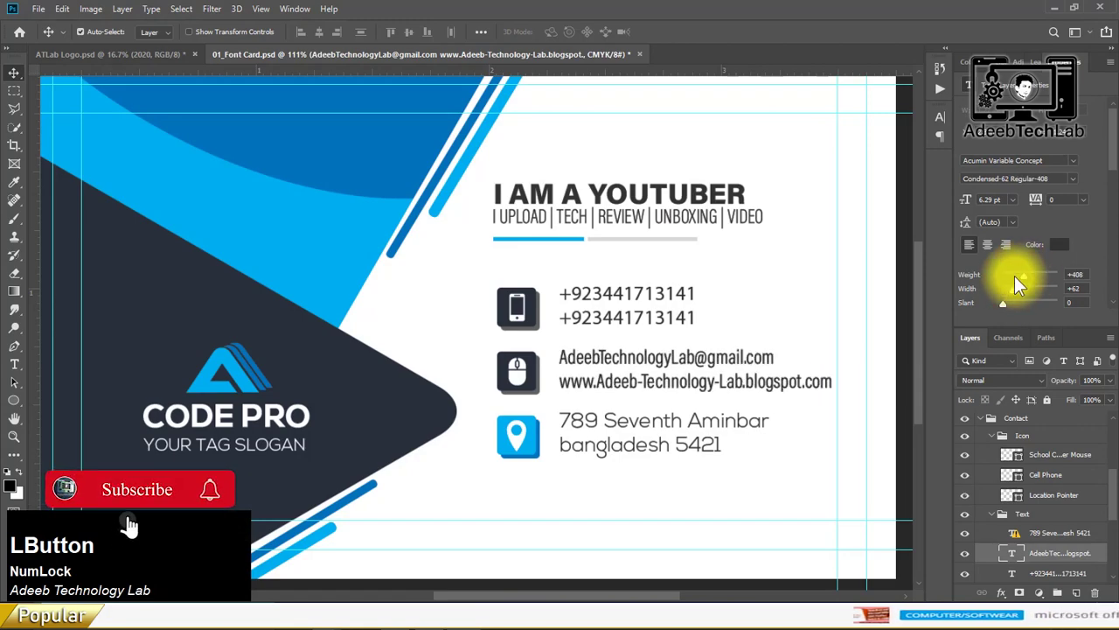
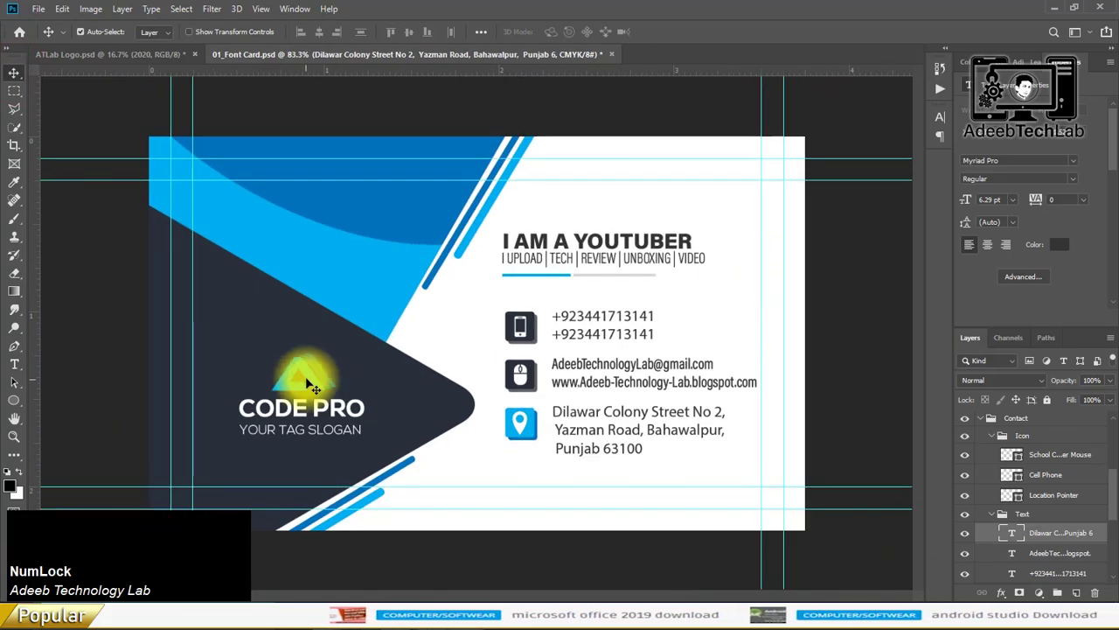
scroll(up, 3)
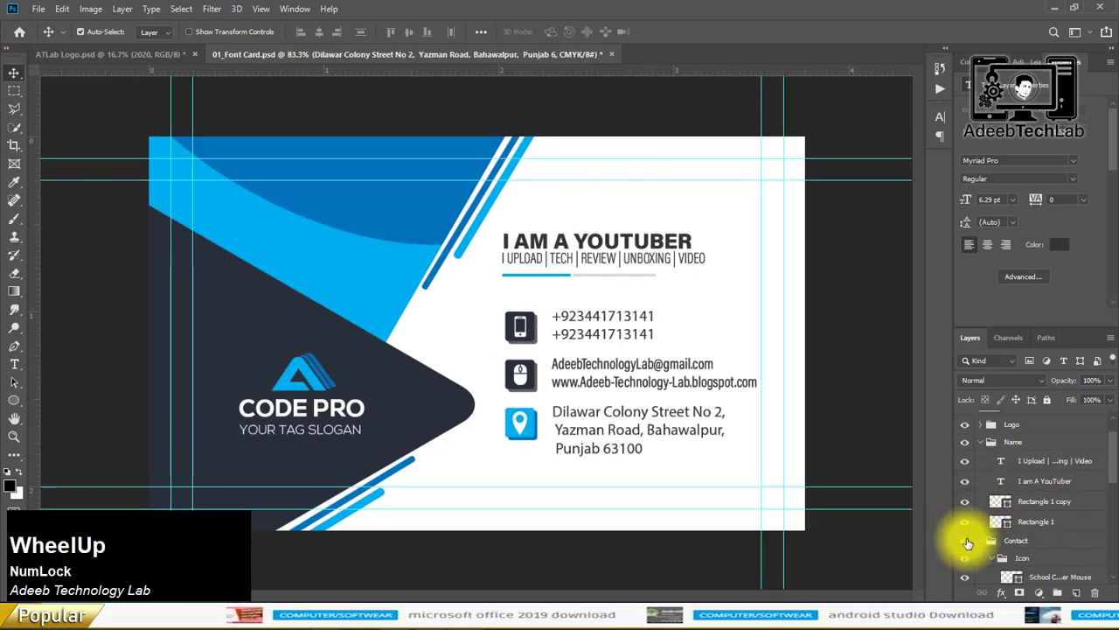
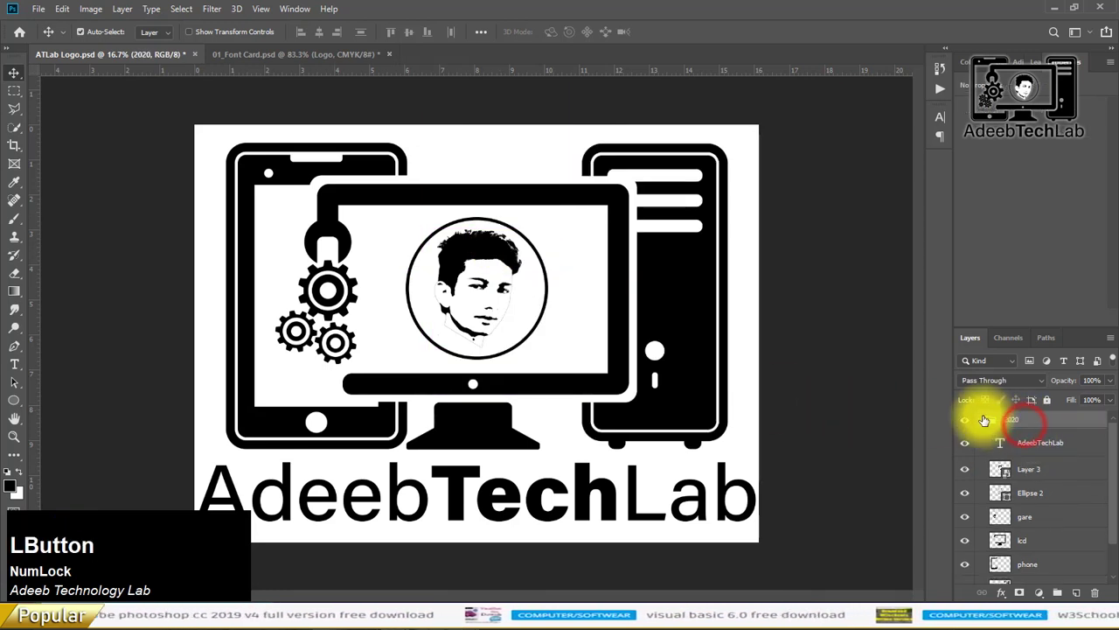
Drag the 2020 logo group onto the front card and scale it down over CODE PRO
click(238, 63)
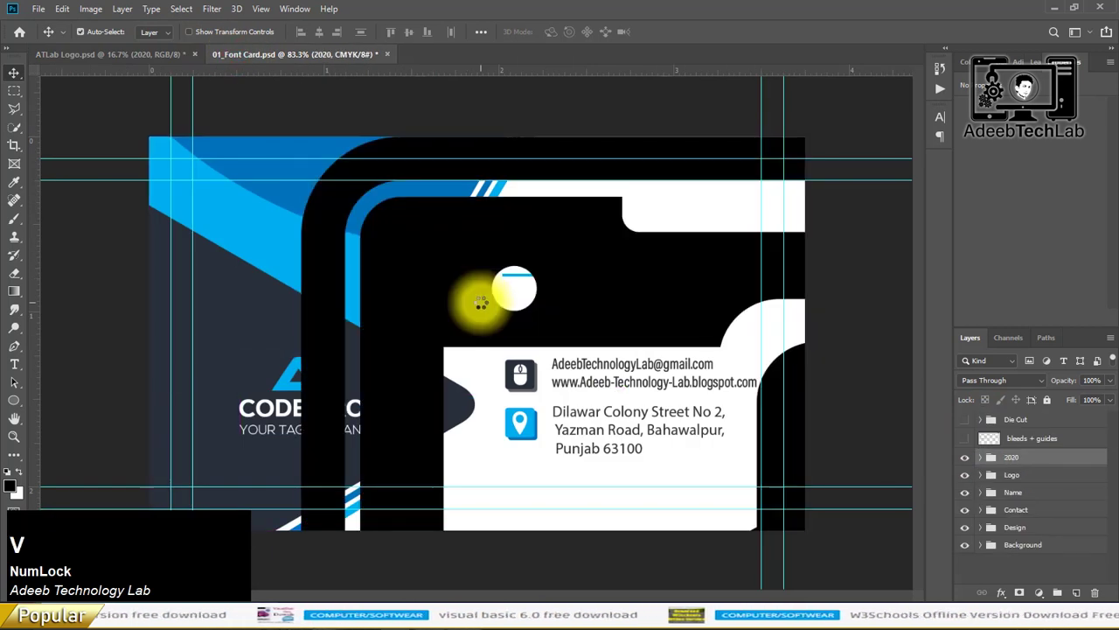
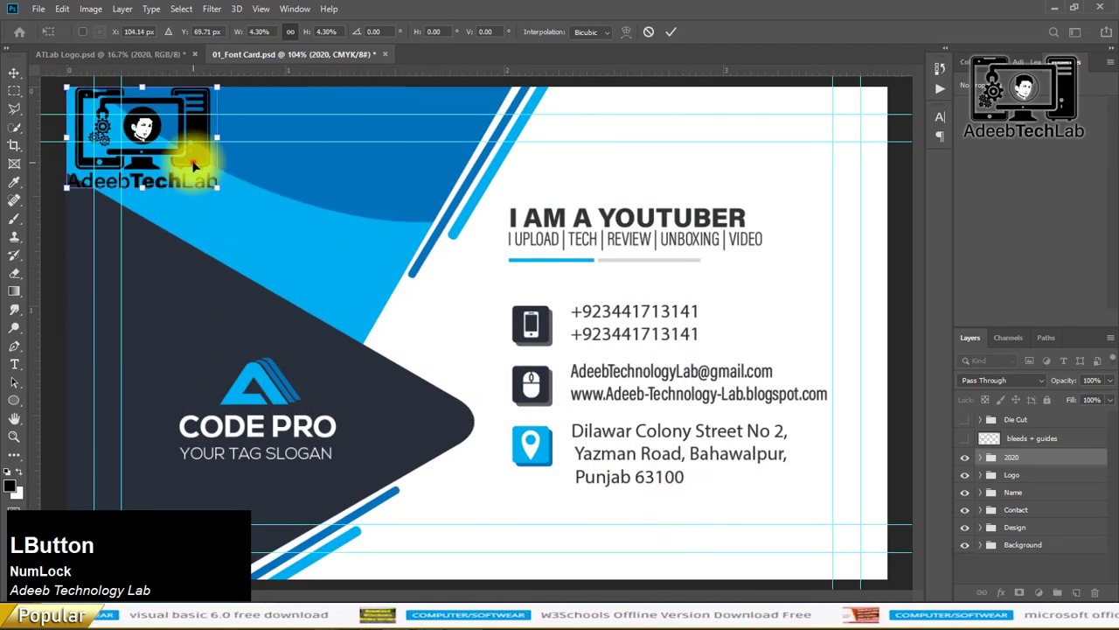
key(Return)
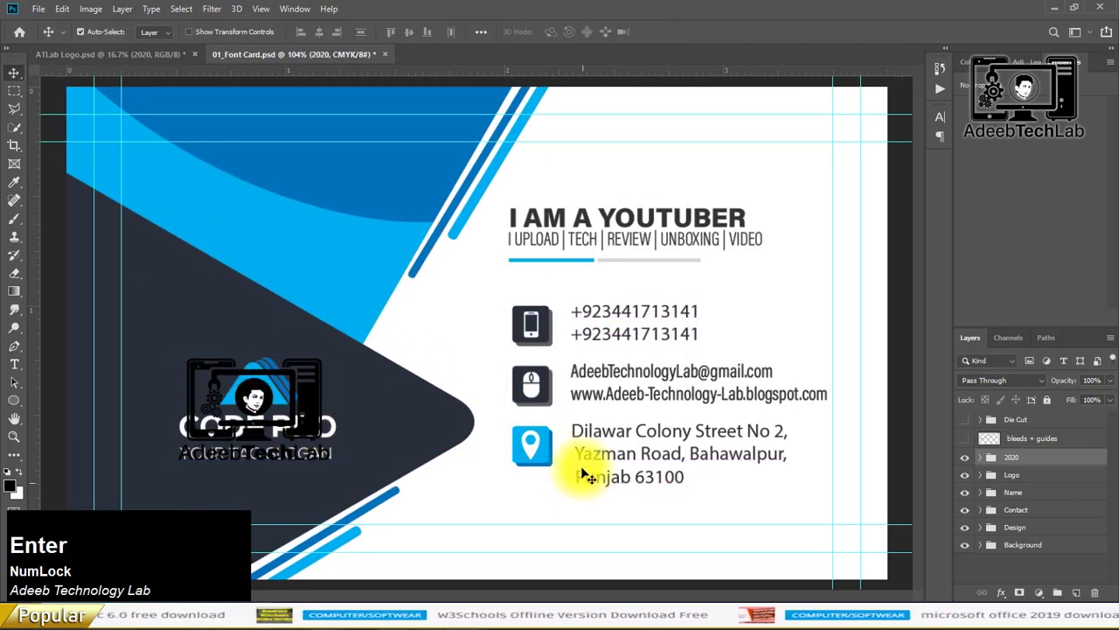
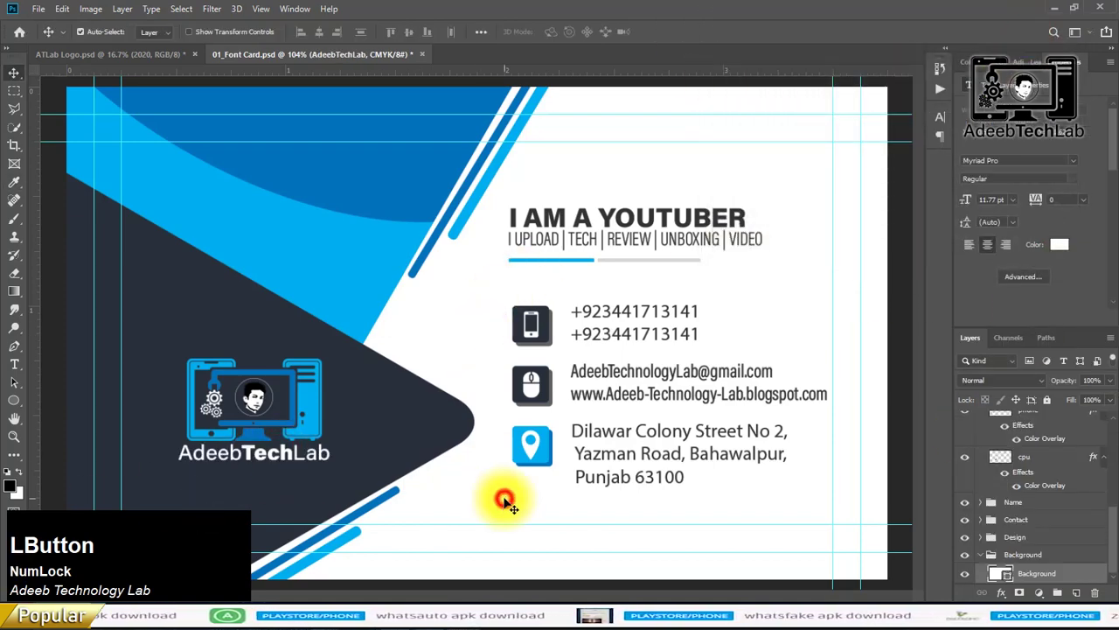
Convert the front card to flattened RGB and save it as a JPEG copy
scroll(down, 3)
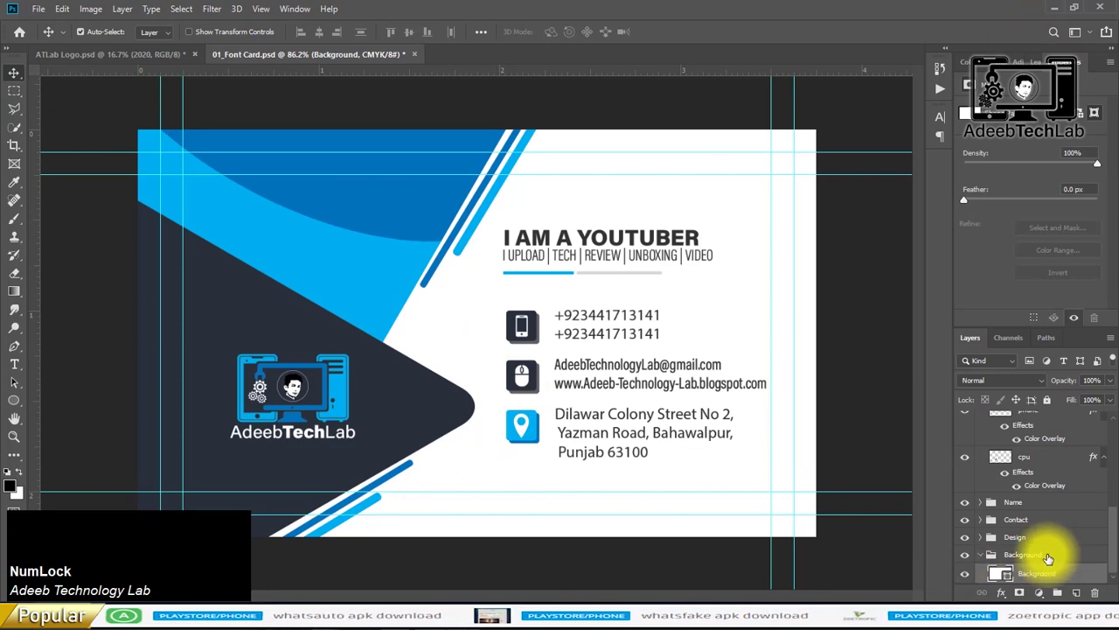
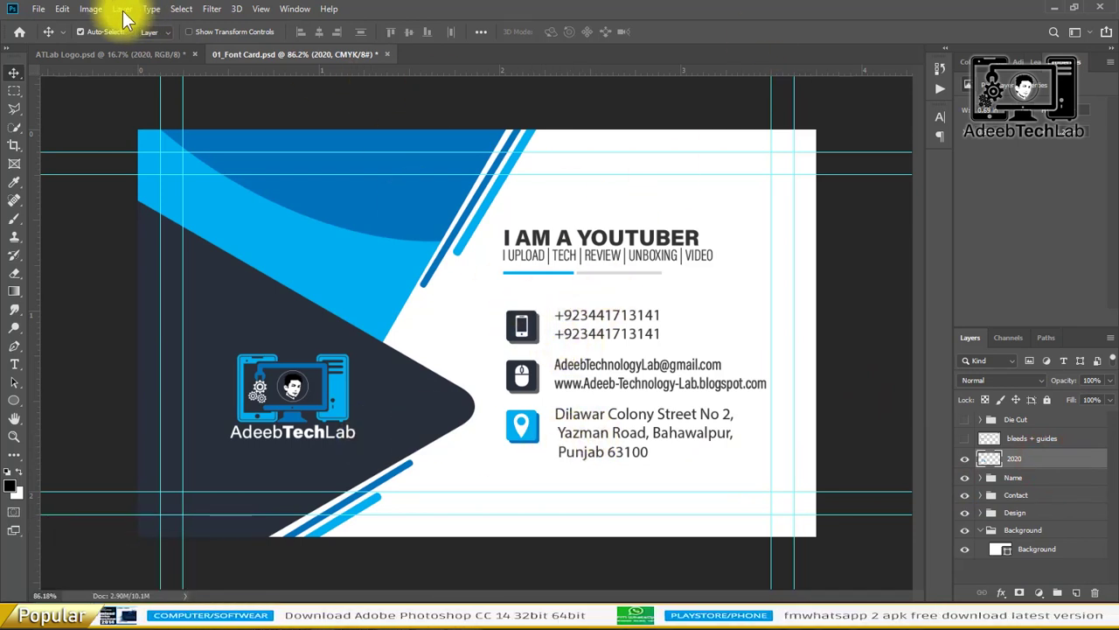
click(121, 18)
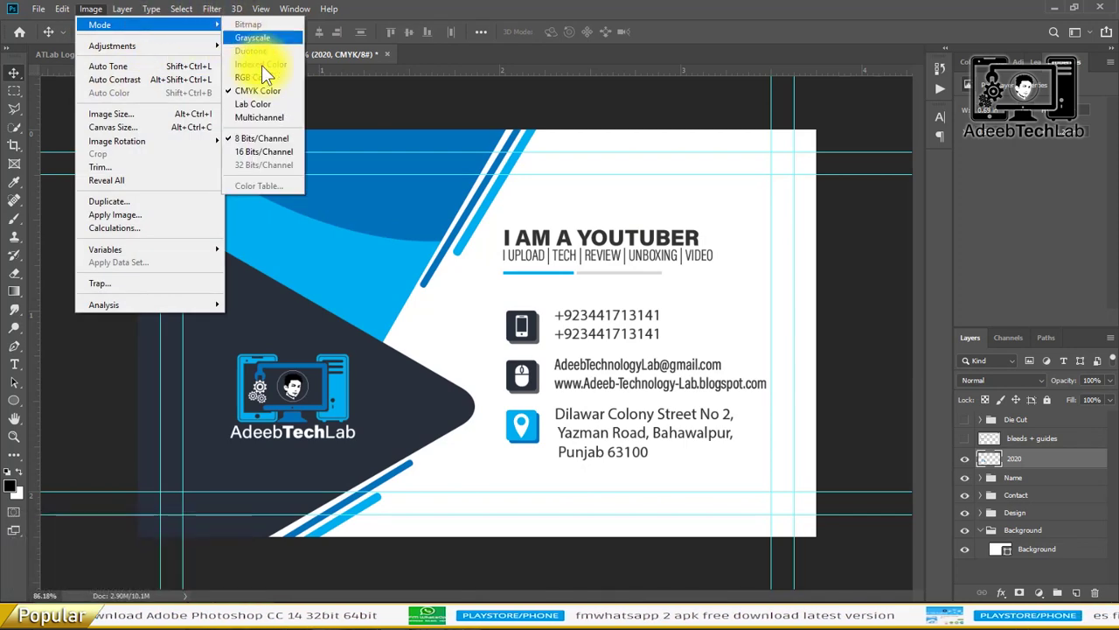
click(263, 84)
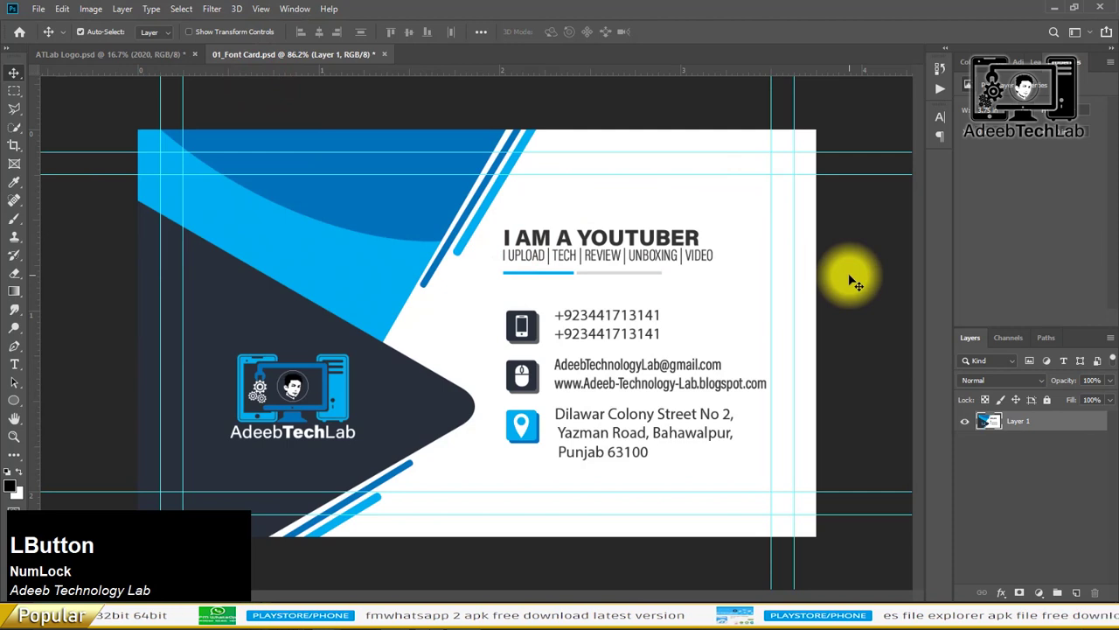
key(ctrl+shift+s)
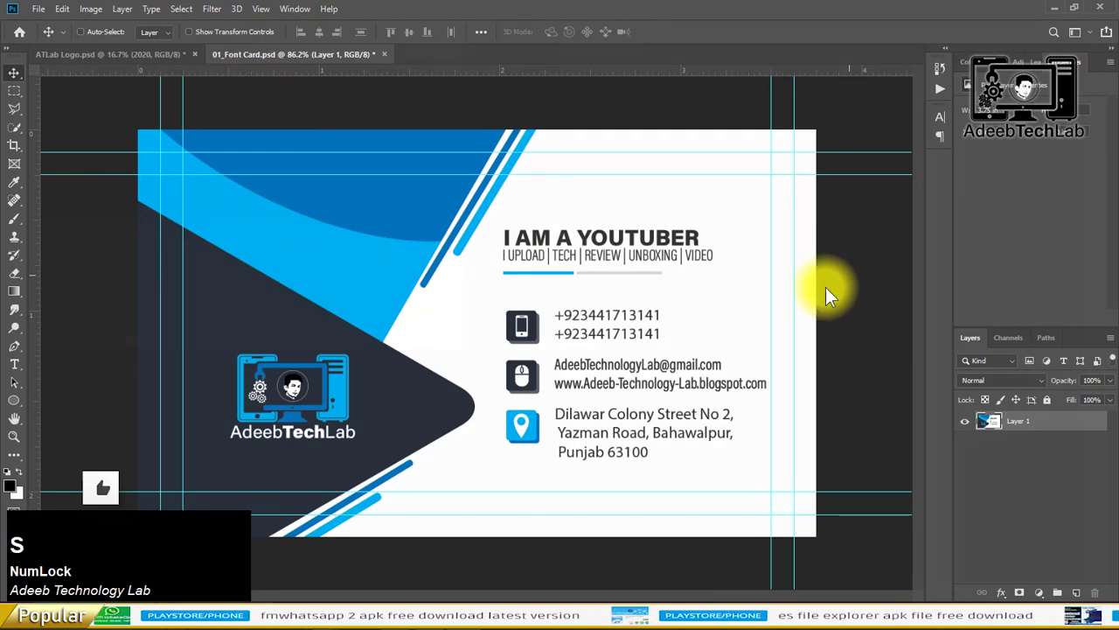
click(432, 471)
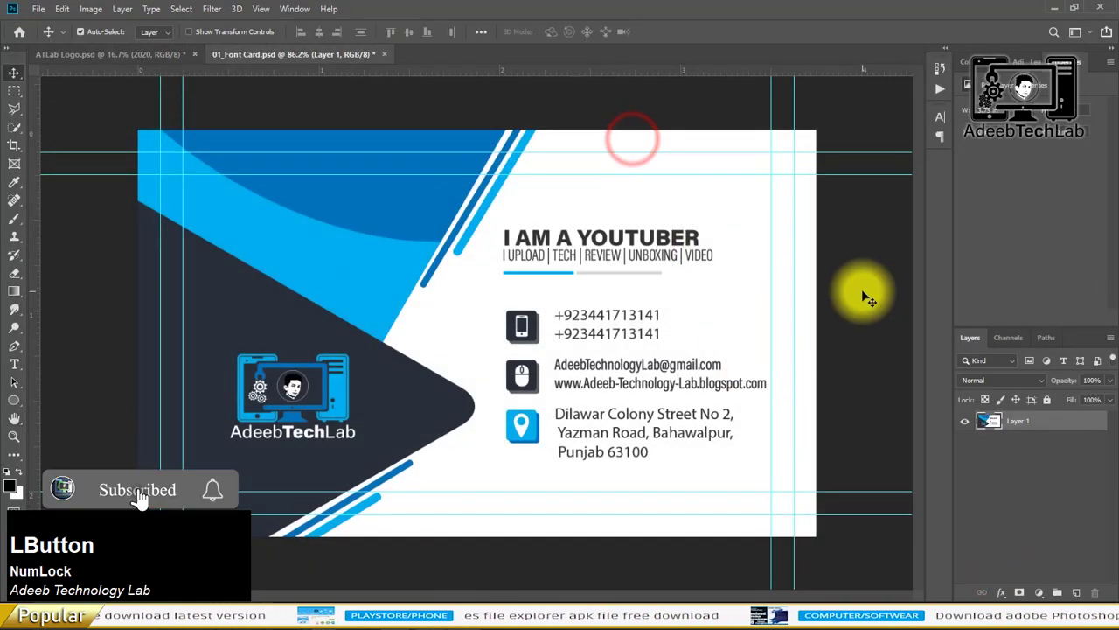
Undo the flatten to restore the layered CMYK front card
key(ctrl+z)
click(866, 293)
Finish reverting the front card, then minimise Photoshop to reveal Chrome
key(s)
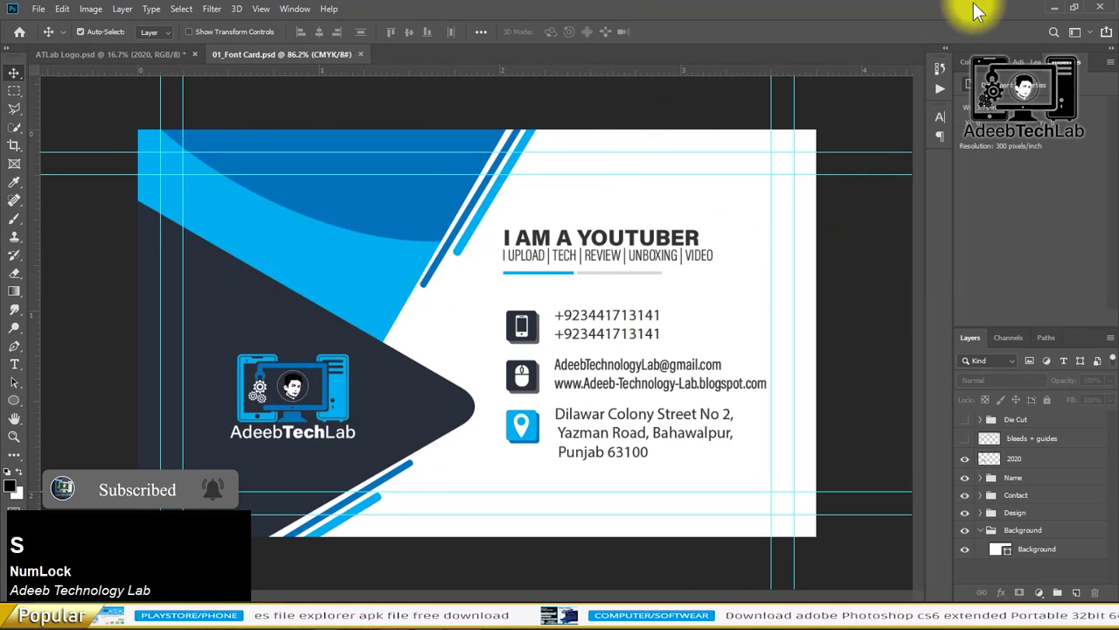
click(1057, 12)
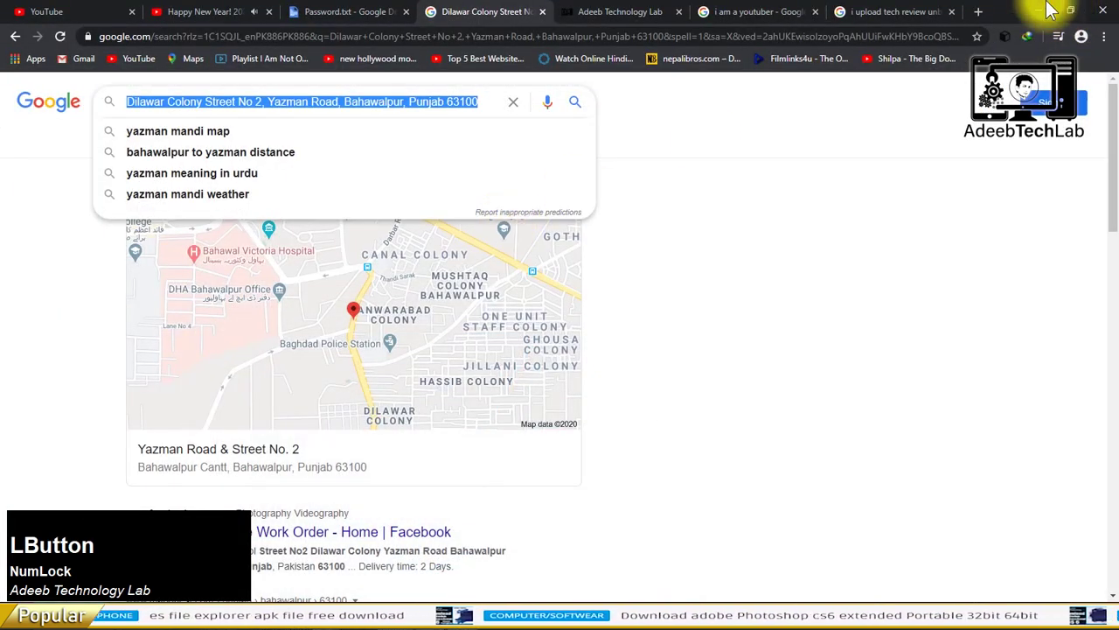
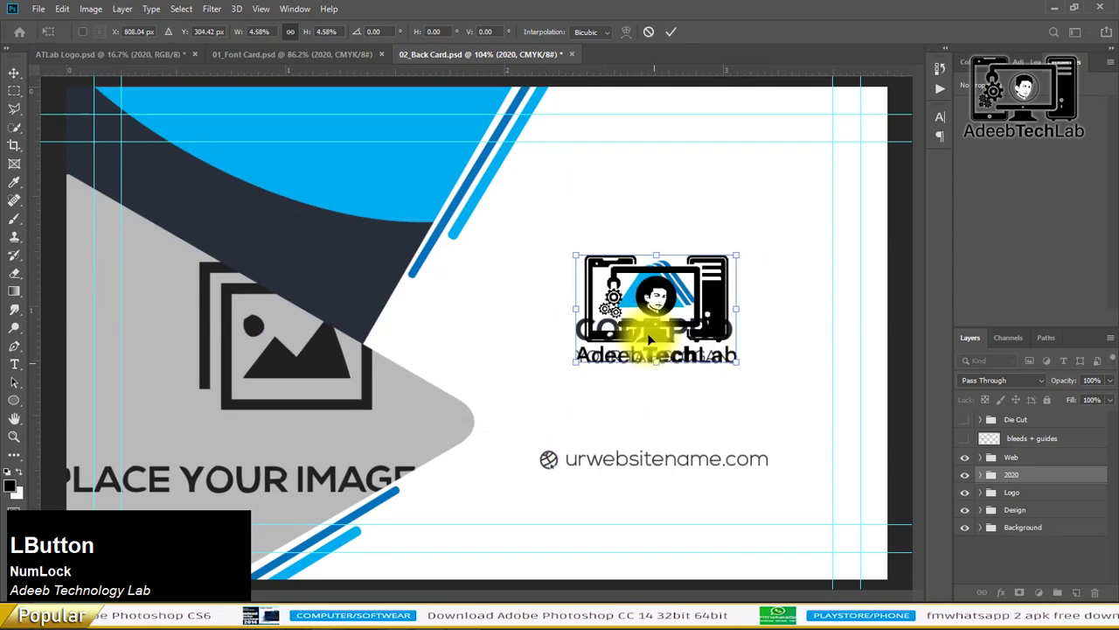
Commit the pasted AdeebTechLab logo's reduced size and position over the CODE PRO logo
key(Return)
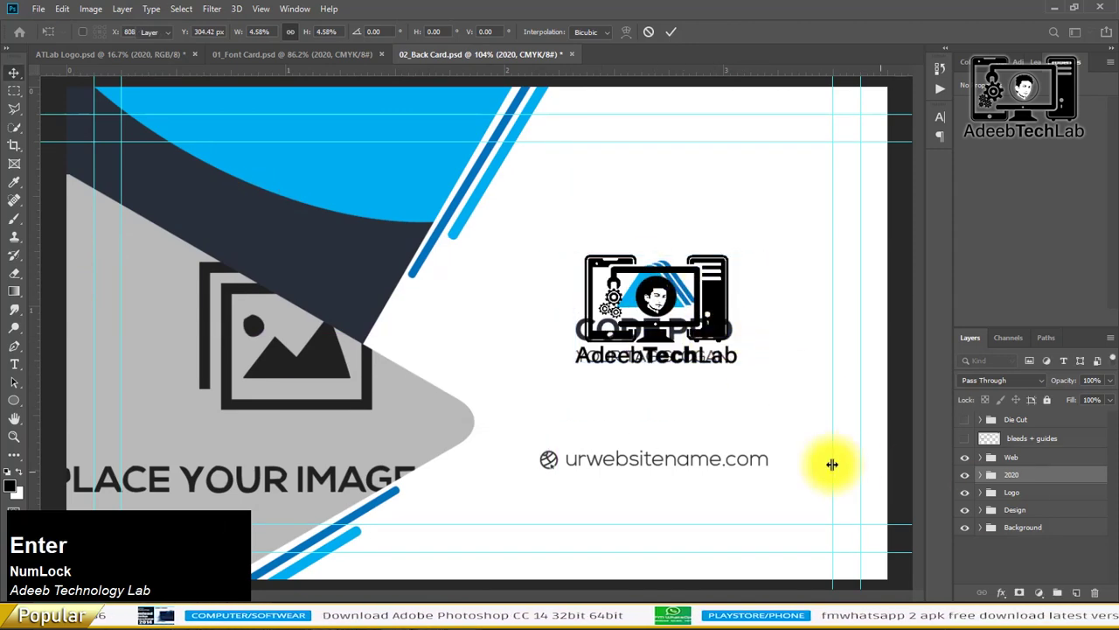
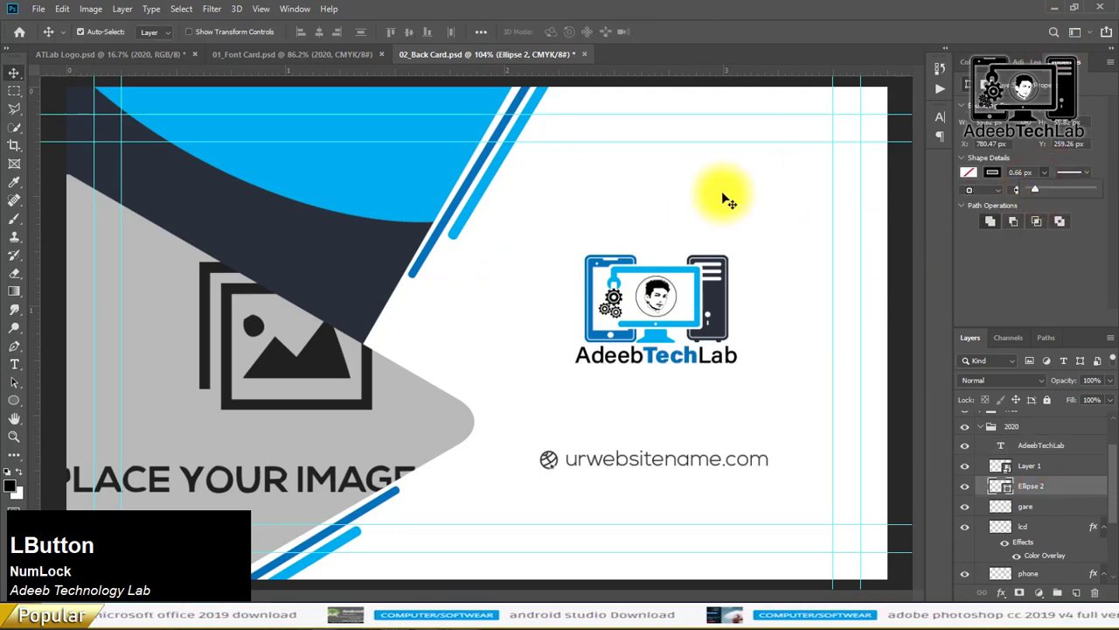
scroll(down, 3)
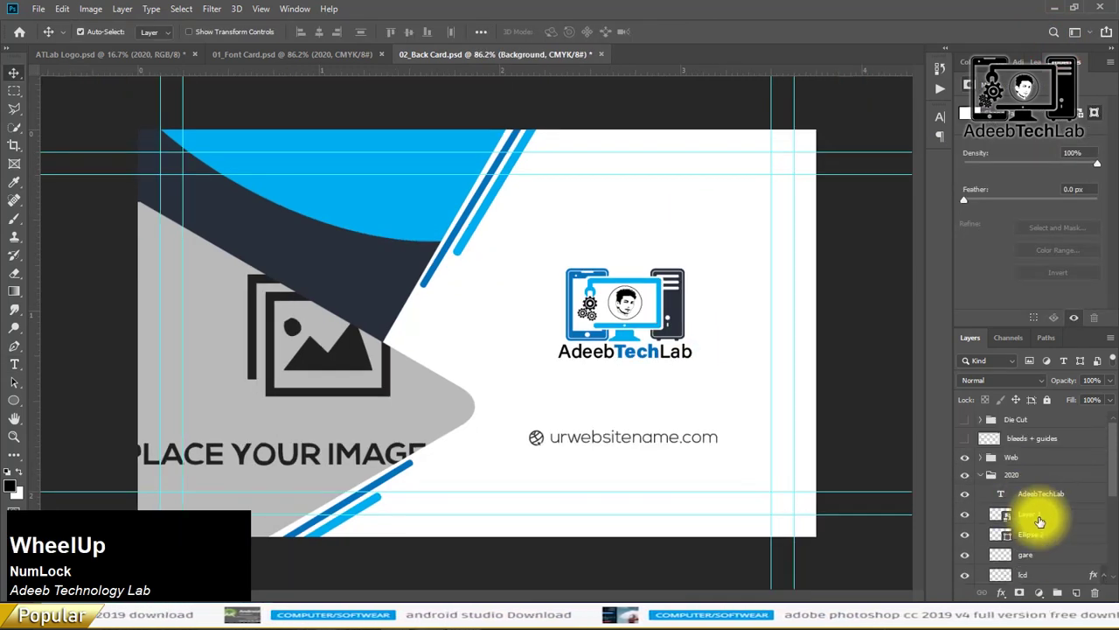
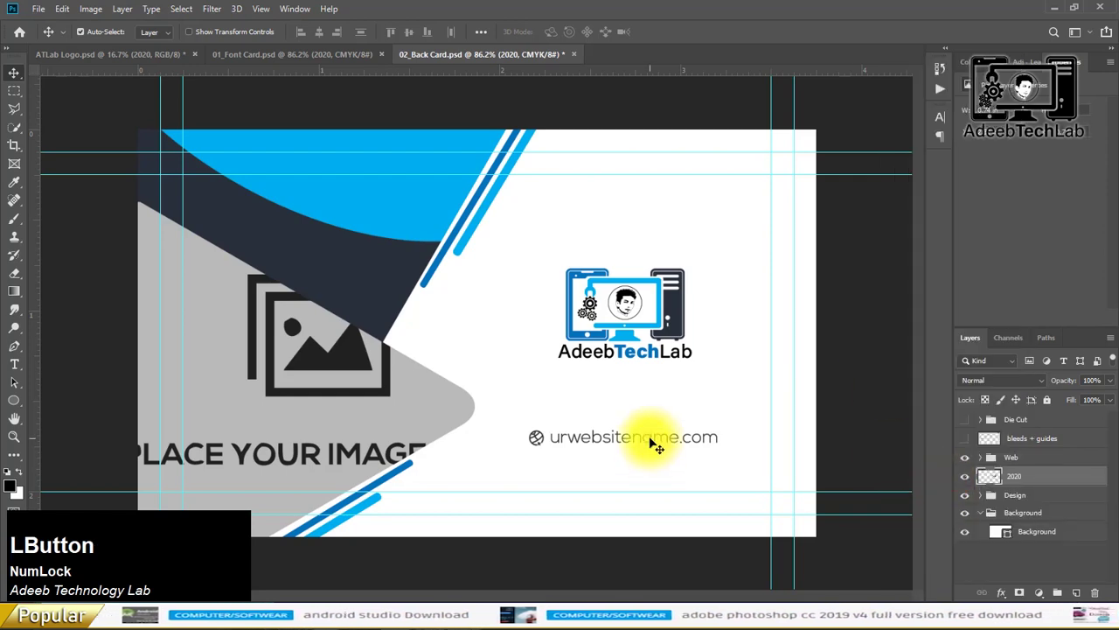
key(alt+Tab)
click(598, 242)
key(ctrl+c)
key(Tab)
click(12, 74)
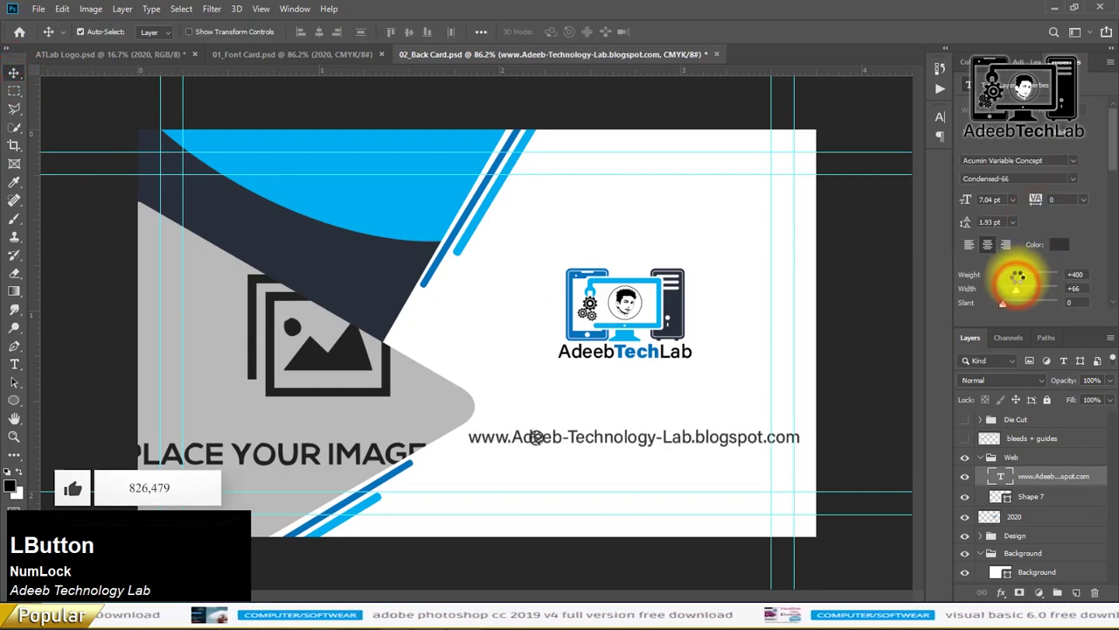
key(Right)
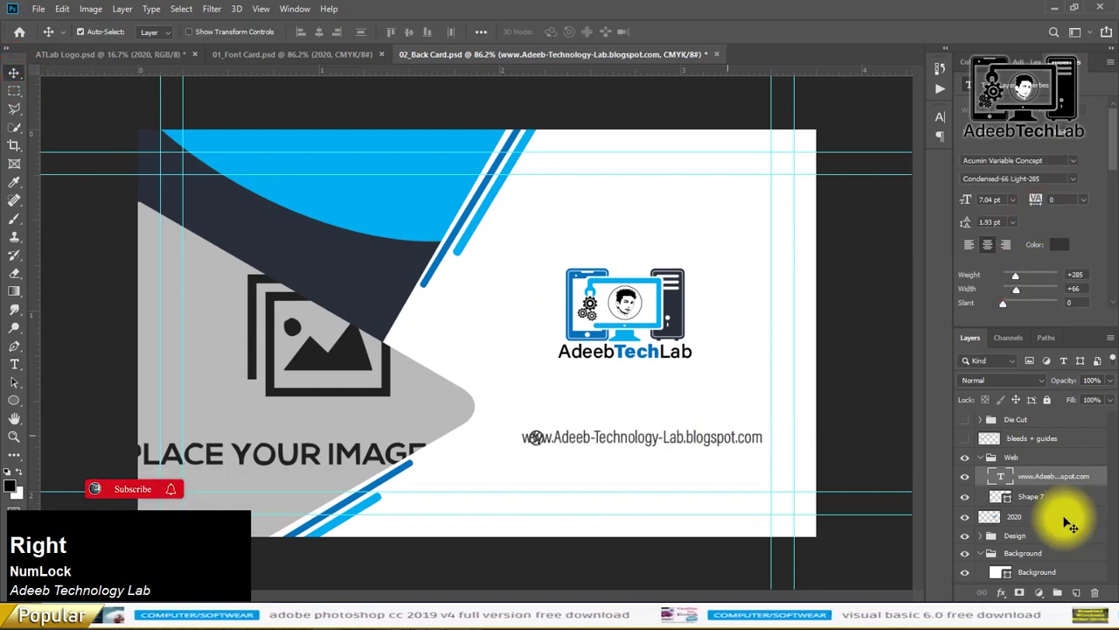
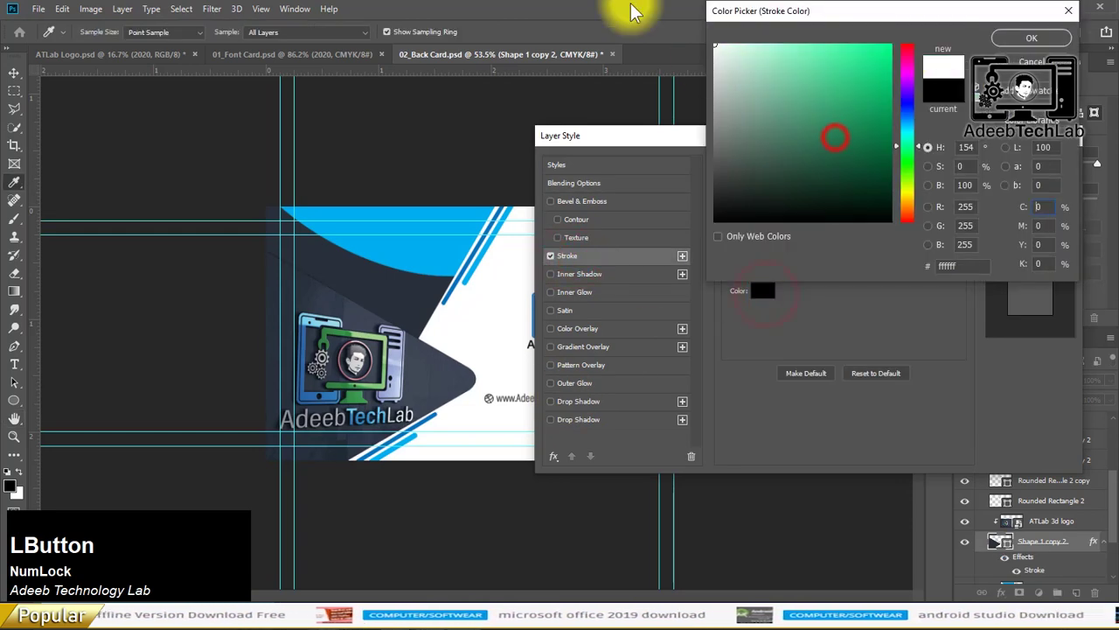
Apply a white Stroke outline to the dark triangle and save the back card
key(KP_5)
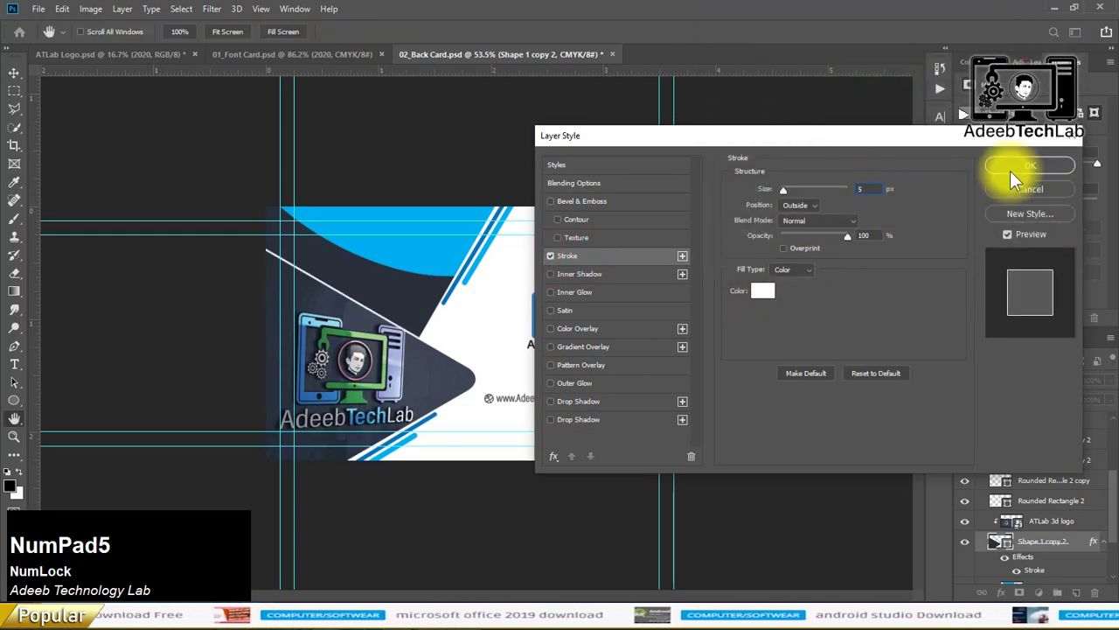
click(1029, 168)
key(0)
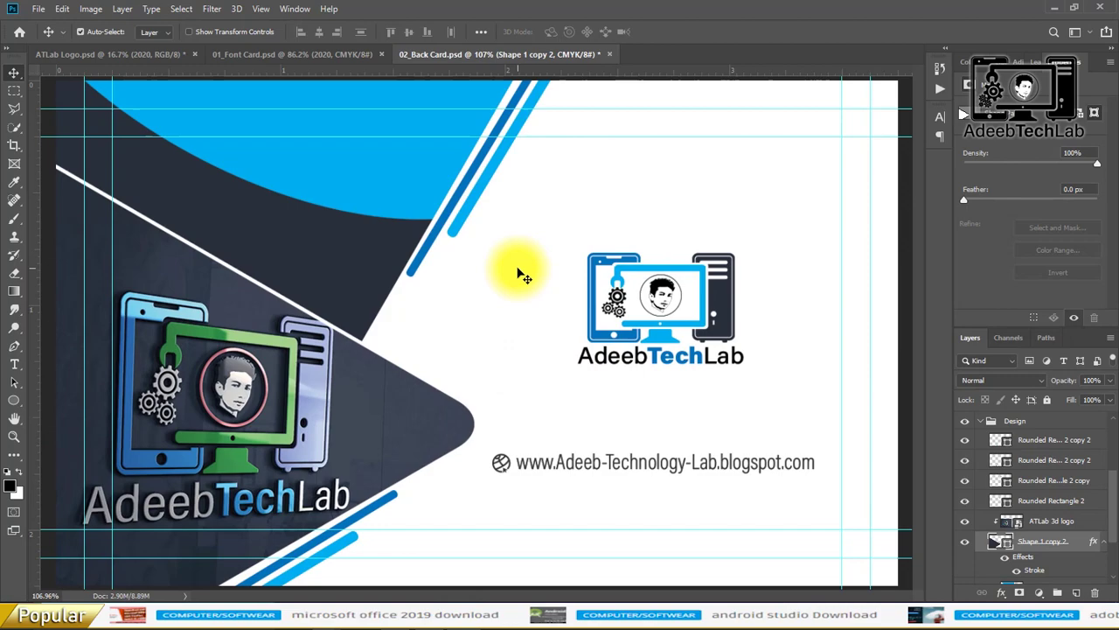
key(ctrl+Num_Lock)
key(ctrl+s)
scroll(up, 3)
Convert the back card to flattened RGB and start Save As for the 02_Back Card JPEG
click(127, 18)
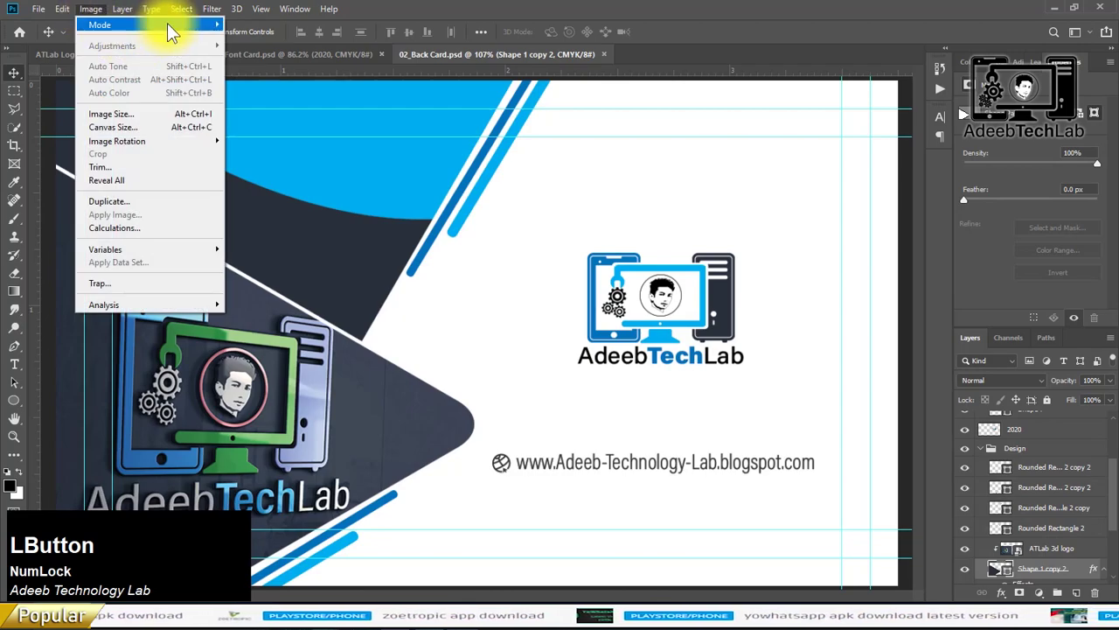
click(257, 90)
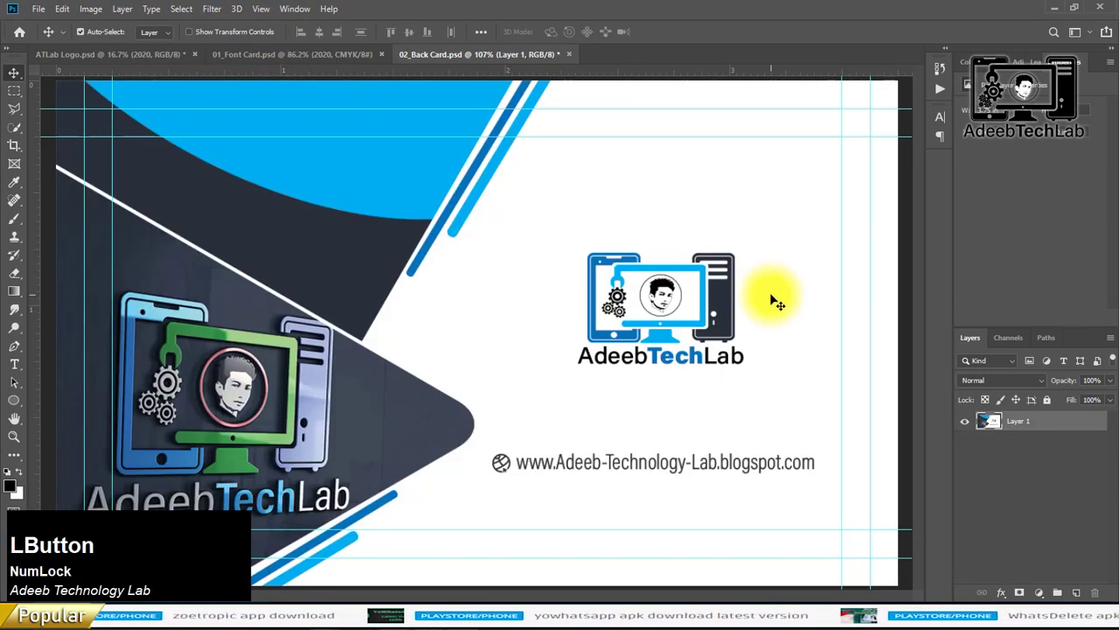
key(ctrl+shift+s)
Save the back card as a JPEG and close the 02_Back Card document
click(529, 478)
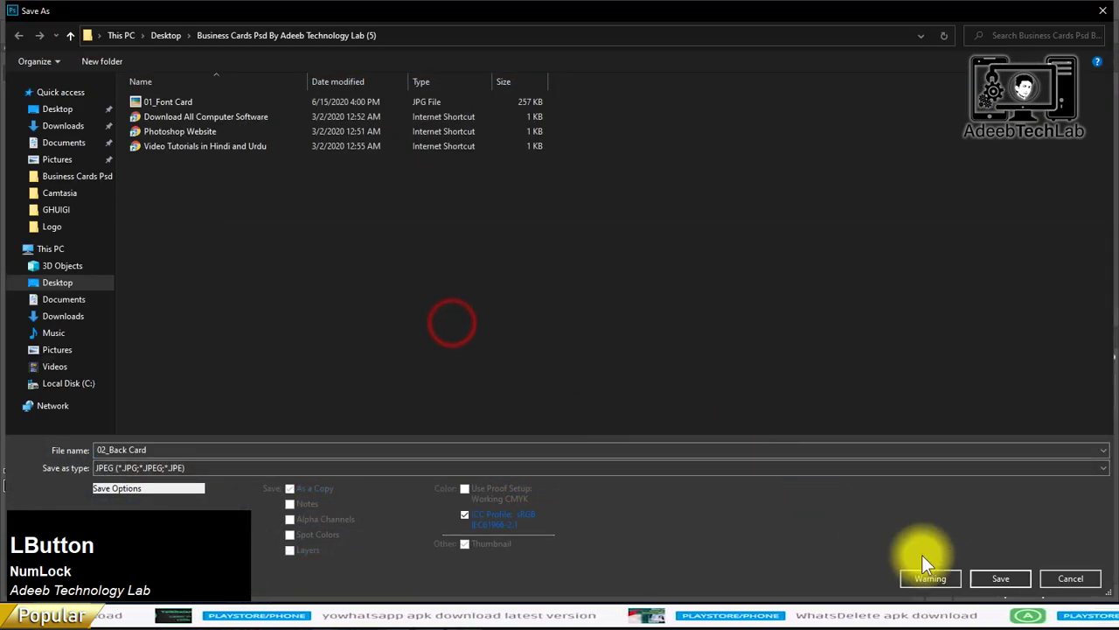
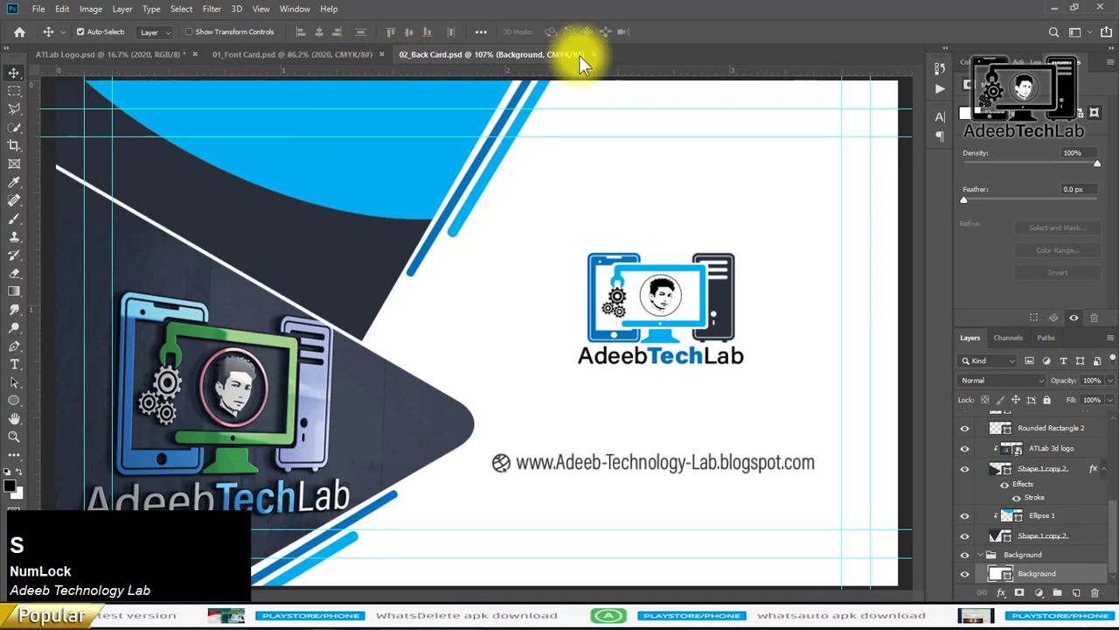
click(593, 61)
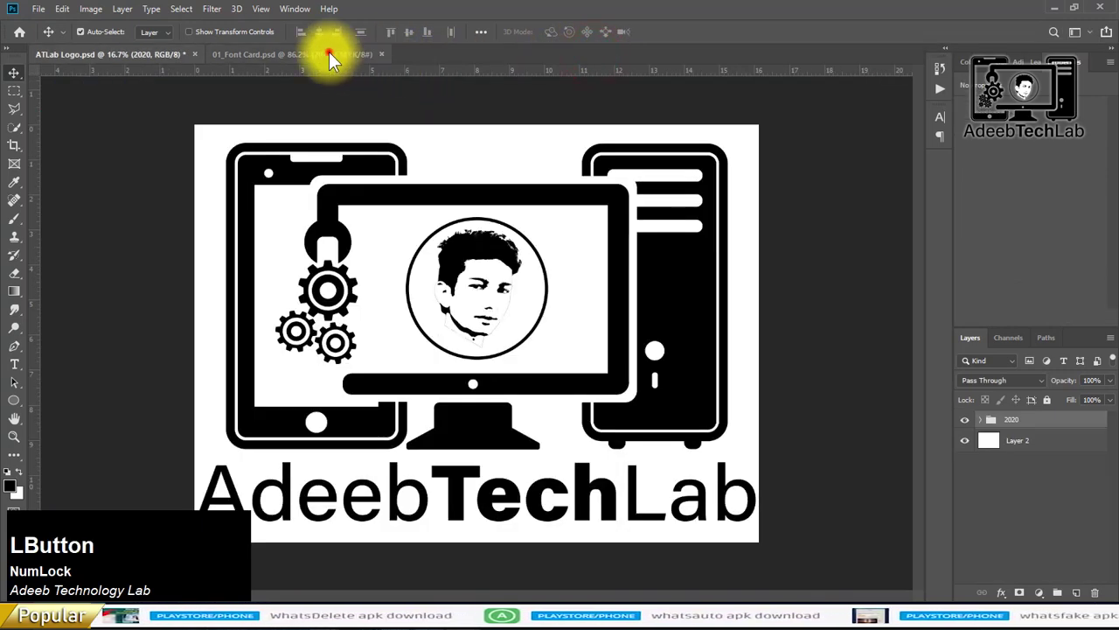